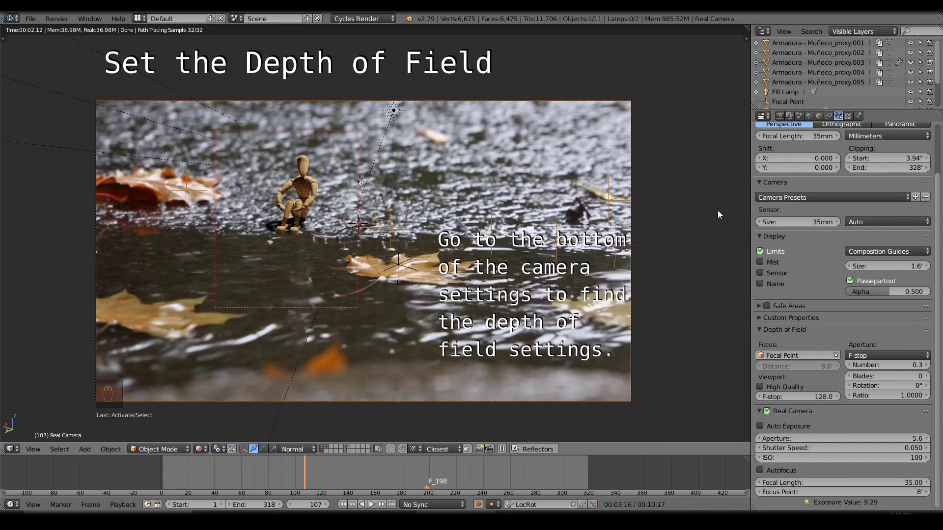
Step: Focus the camera's depth of field on the Focal Point empty, position it, and select the Sun lamp
drag(801, 105, 382, 291)
key(g)
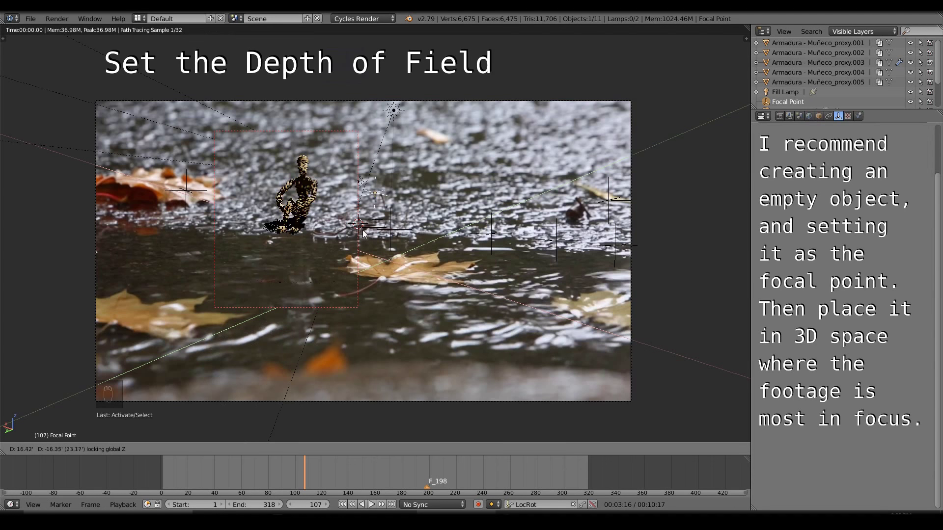
drag(454, 106, 887, 331)
middle_click(887, 331)
drag(364, 183, 400, 116)
key(r)
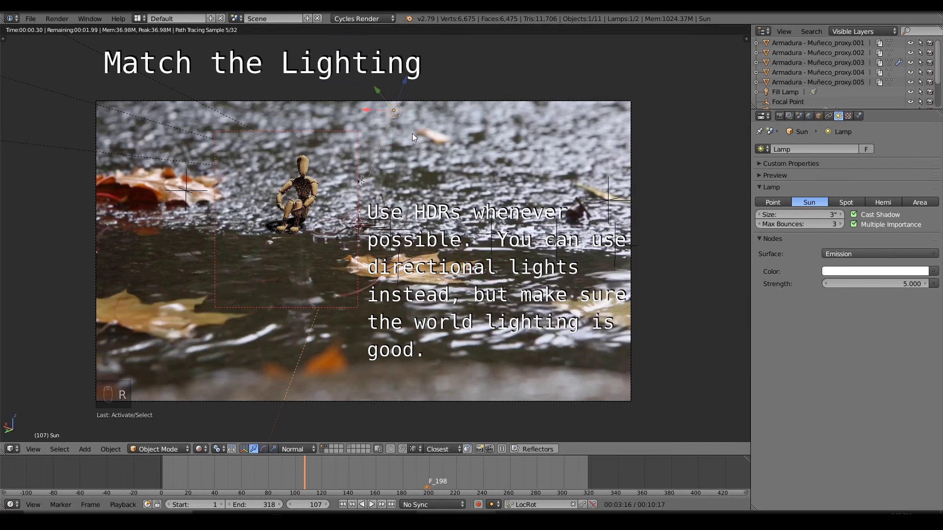
Step: Review the Sun lamp and the strength-120 spot Fill Lamp in the Lamp properties
key(r)
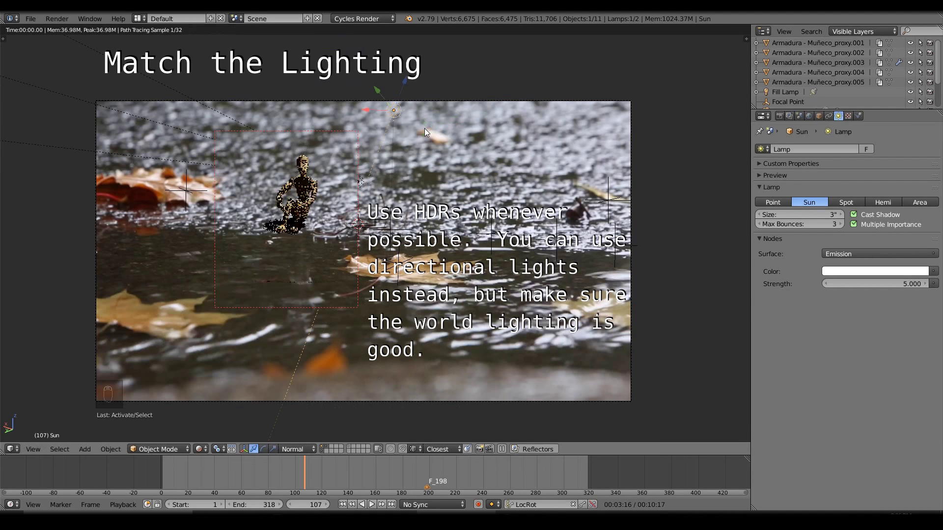
drag(238, 128, 448, 173)
key(r)
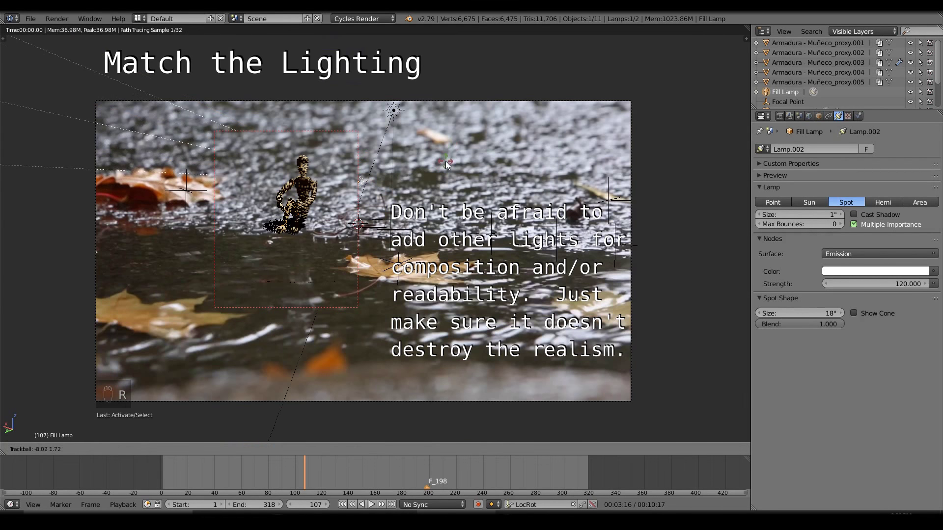
drag(814, 120, 868, 270)
drag(362, 187, 354, 237)
drag(354, 238, 314, 267)
drag(313, 268, 333, 436)
Step: Preview the lit scene rendered in the viewport and set a render border around the mannequin
right_click(330, 448)
drag(333, 436, 356, 449)
drag(356, 449, 350, 214)
key(shift+z)
key(shift+z)
key(ctrl+b)
Step: Preview the mannequin, Shadow Catcher and Reflections layers, enabling Shadow Catcher in the placeholder's Cycles settings
key(shift+z)
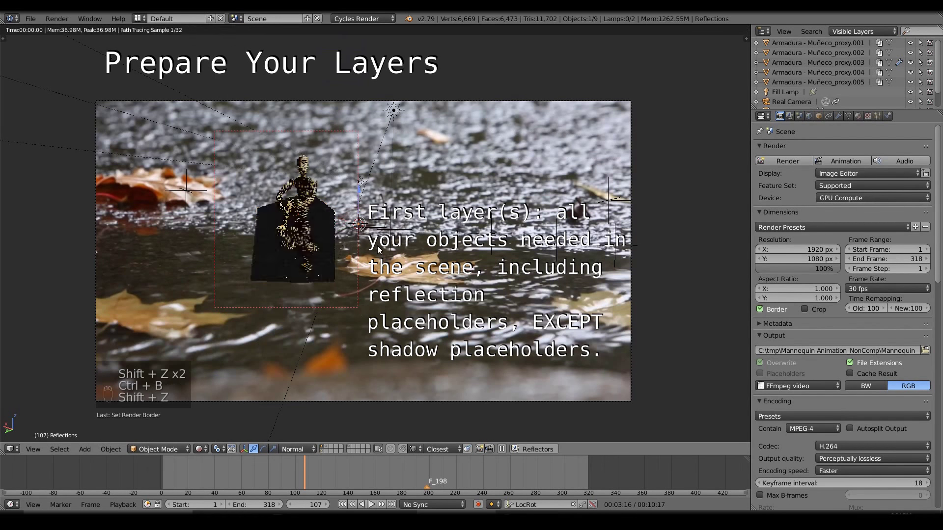
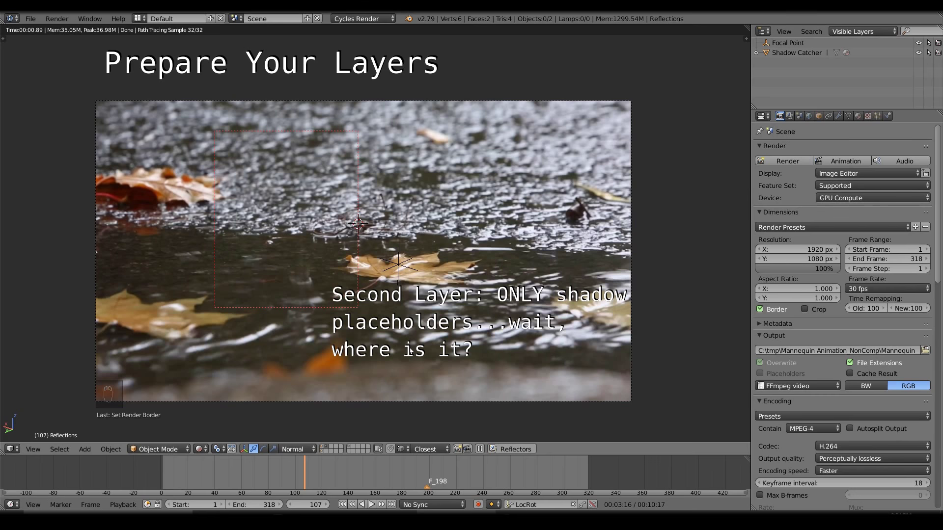
key(shift+z)
click(300, 259)
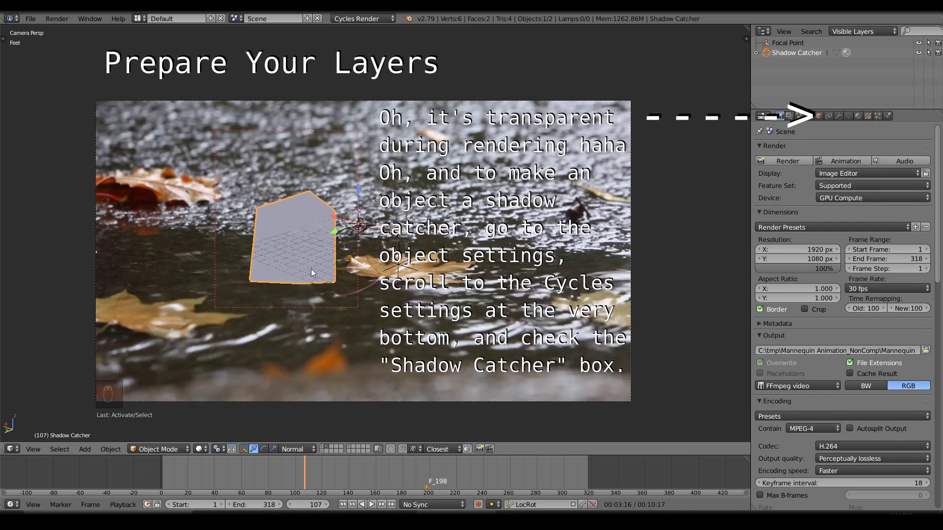
drag(328, 455, 356, 239)
key(shift+z)
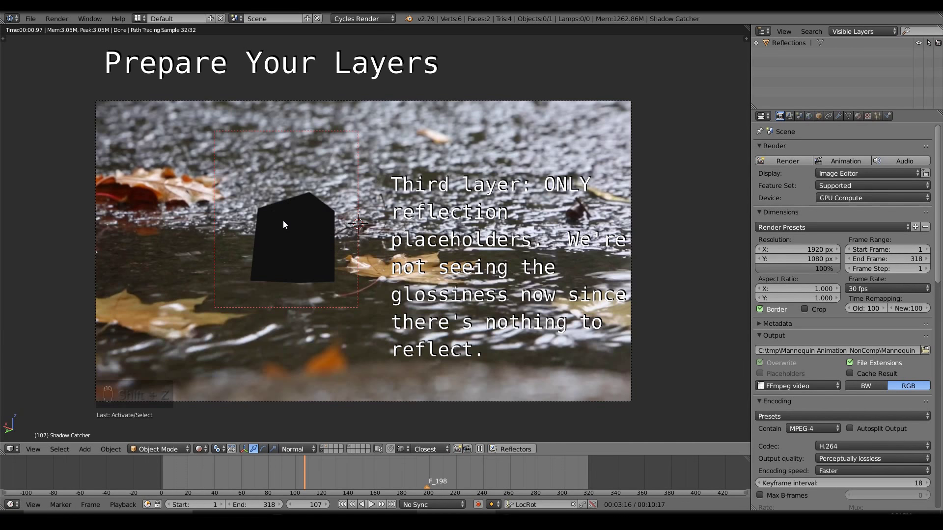
key(shift+z)
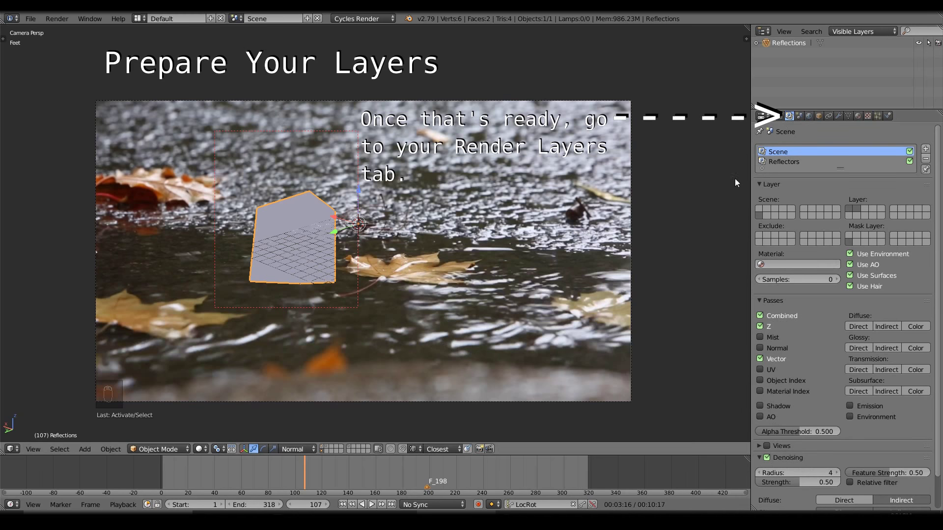
Step: Give the Reflectors render layer 128 samples with Combined off and the Glossy Indirect pass on
drag(780, 157, 800, 219)
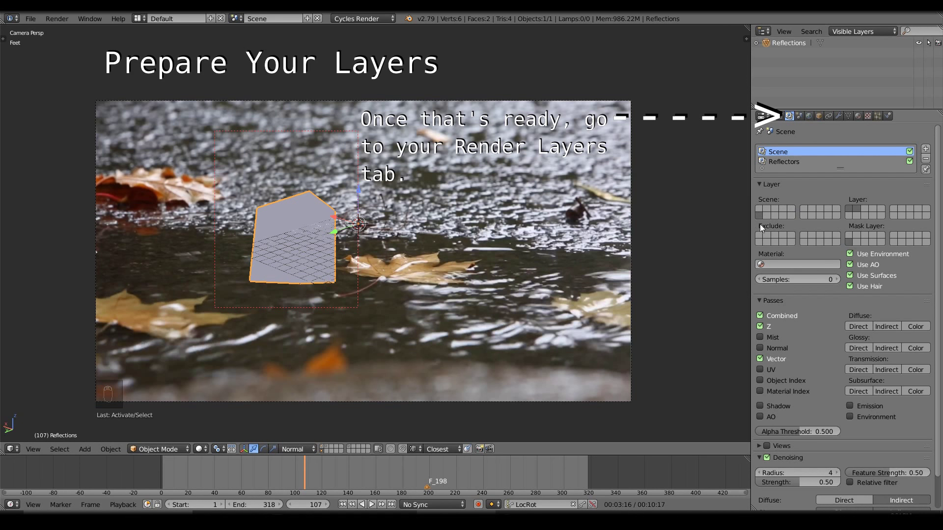
drag(768, 215, 772, 165)
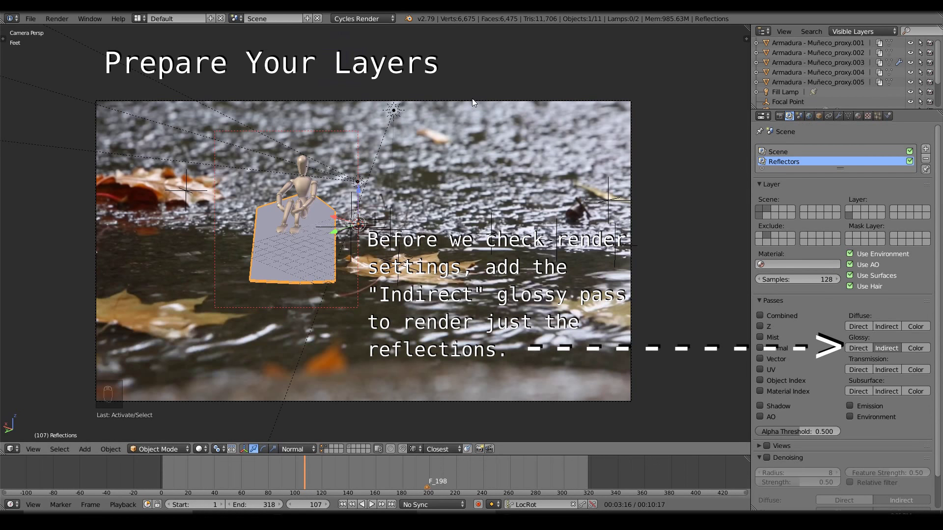
Step: Switch the render output from FFmpeg video to an OpenEXR MultiLayer sequence with Overwrite, half-float depth and ZIP codec
key(shift+z)
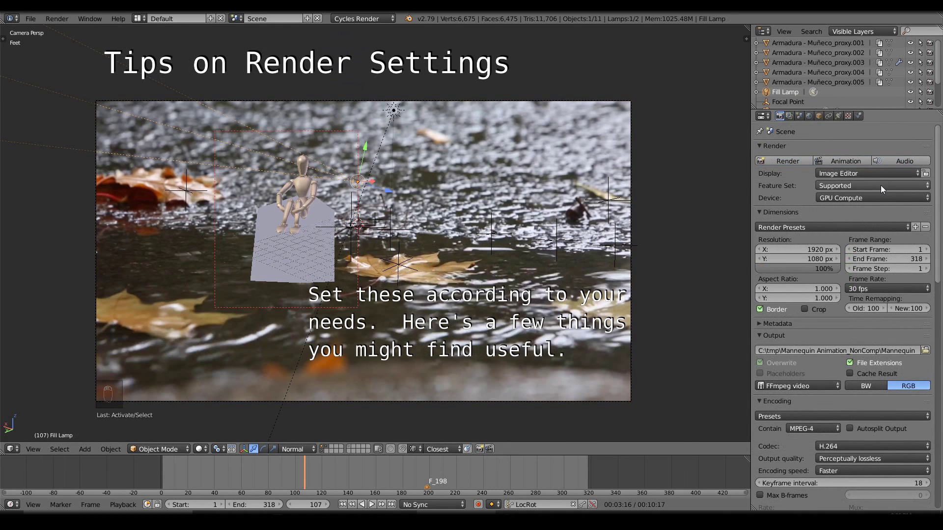
key(shift+z)
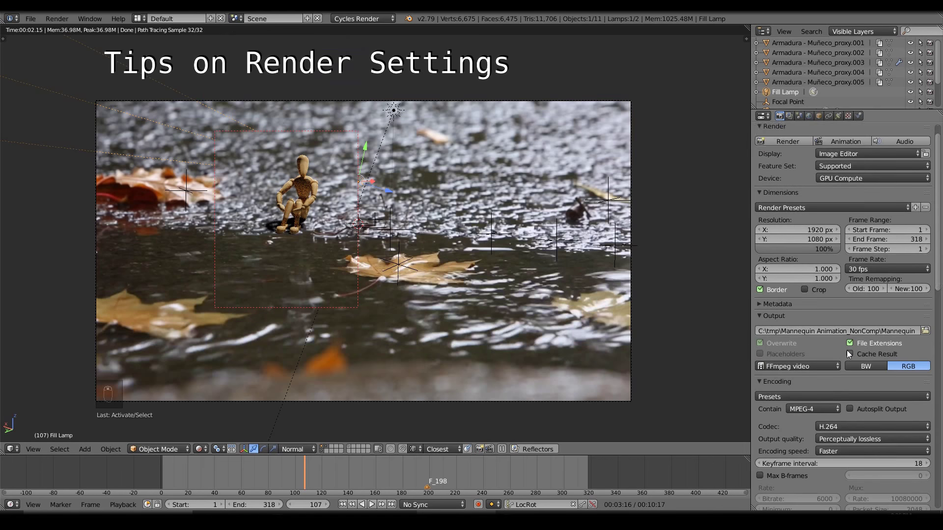
drag(828, 330, 734, 283)
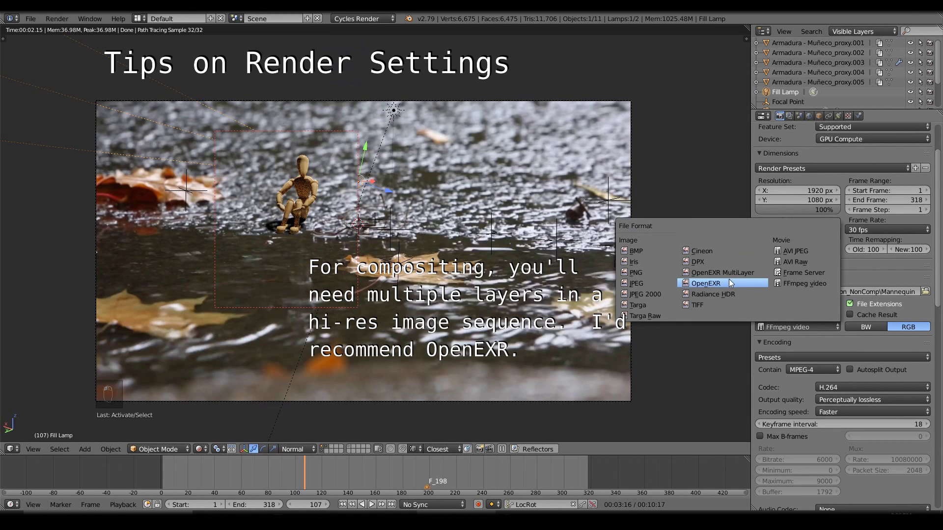
Step: Raise the OpenEXR output colour depth to Float (Full)
drag(815, 331, 835, 332)
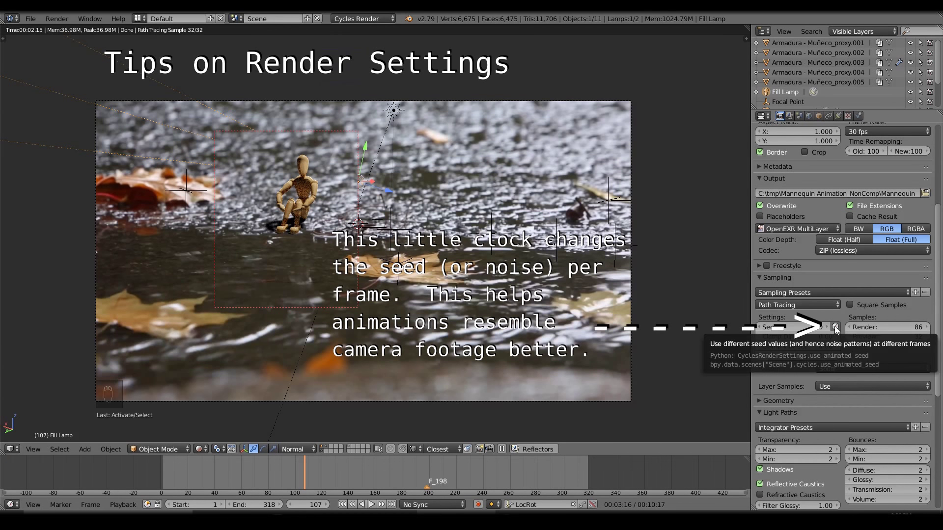
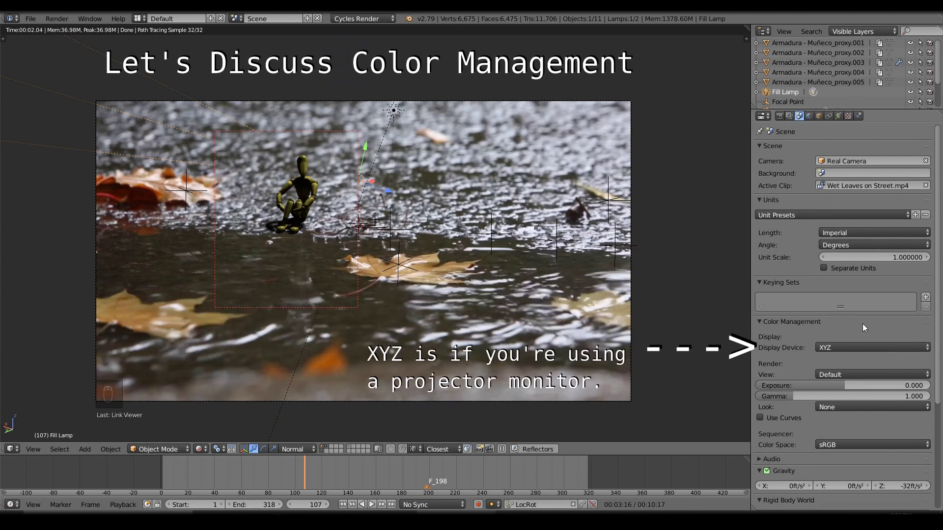
Step: Set the display device to None then sRGB and preview the Filmic view transform in a maximised rendered viewport
drag(850, 358, 855, 332)
drag(849, 354, 852, 356)
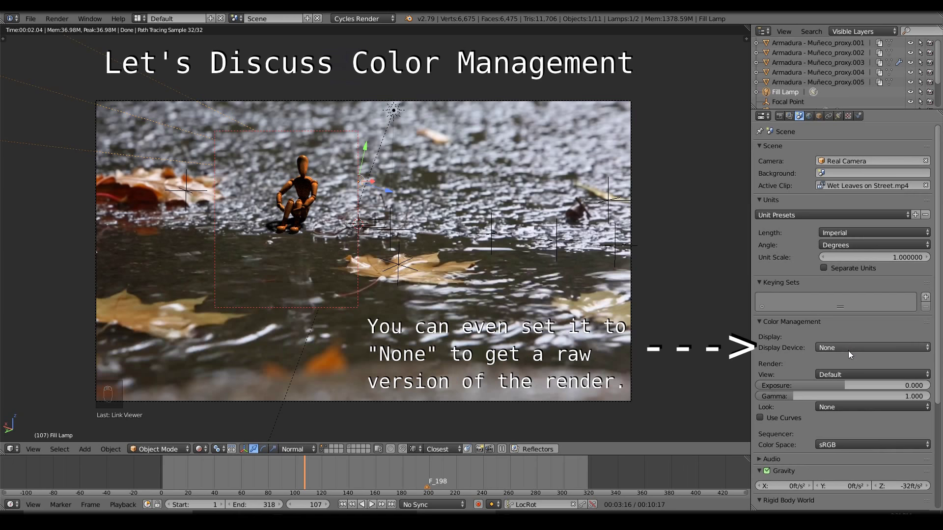
drag(853, 350, 98, 467)
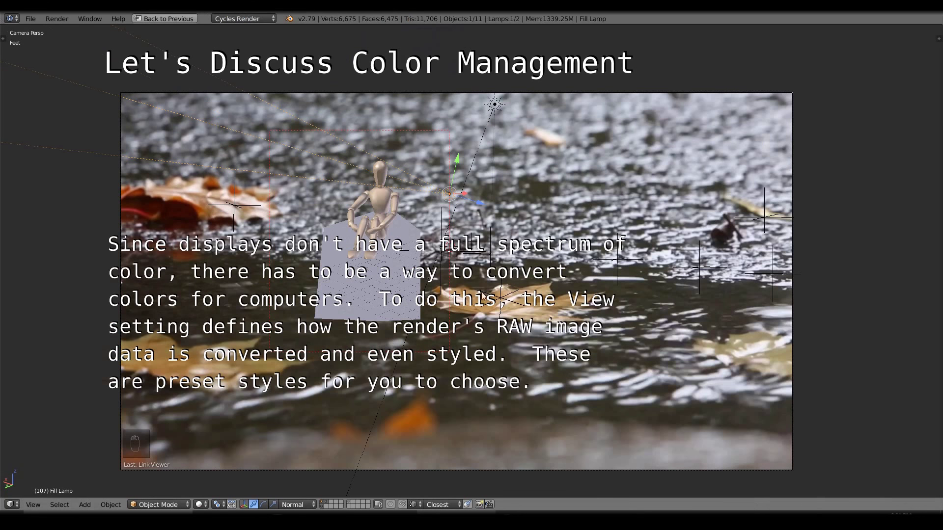
key(shift+space)
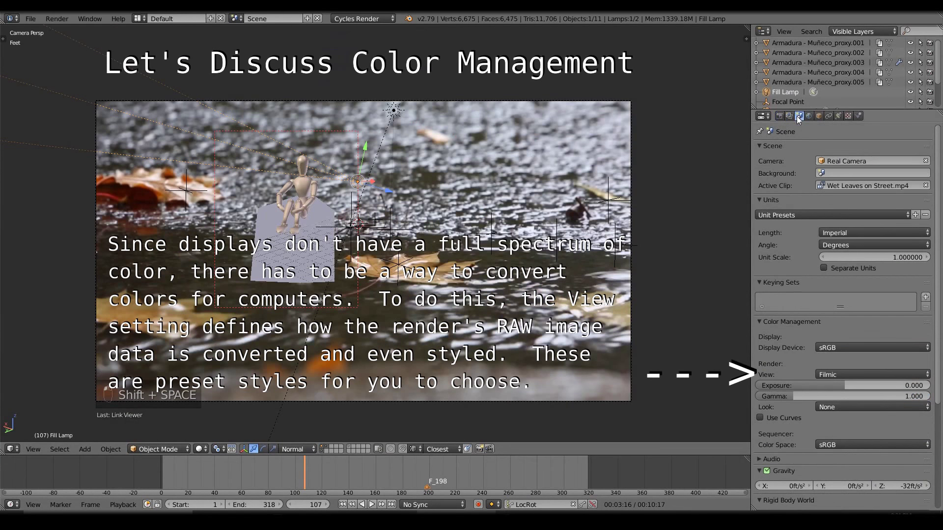
key(shift+z)
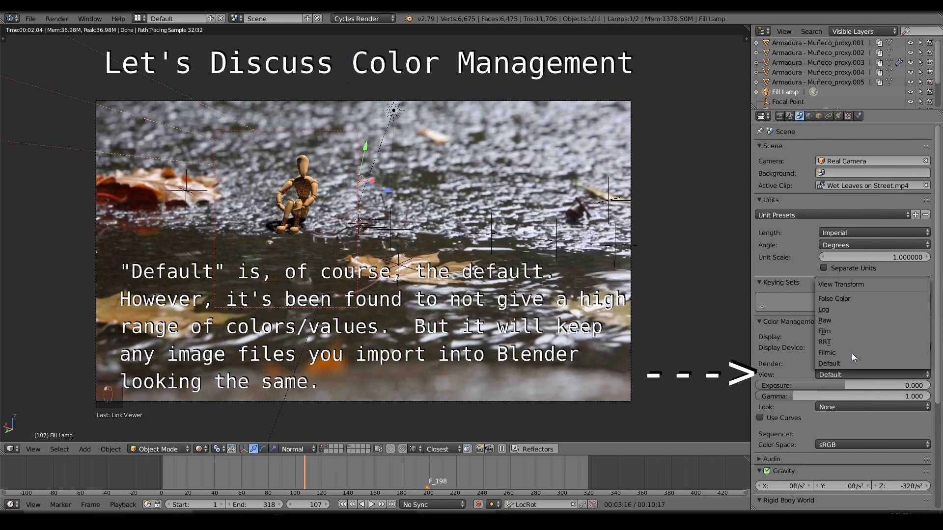
Step: Try the Film and False Color view transforms, then return the view to Default
drag(855, 365, 859, 358)
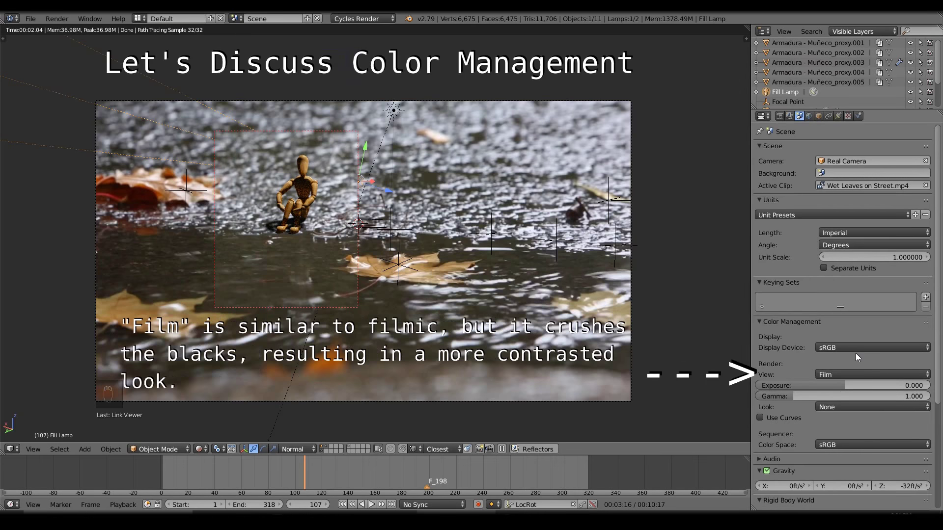
drag(854, 375, 867, 306)
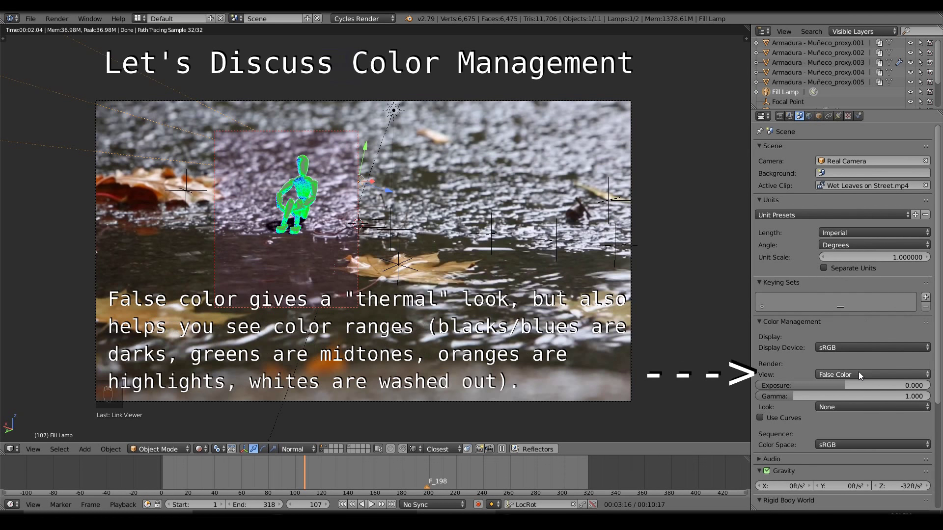
drag(863, 378, 861, 367)
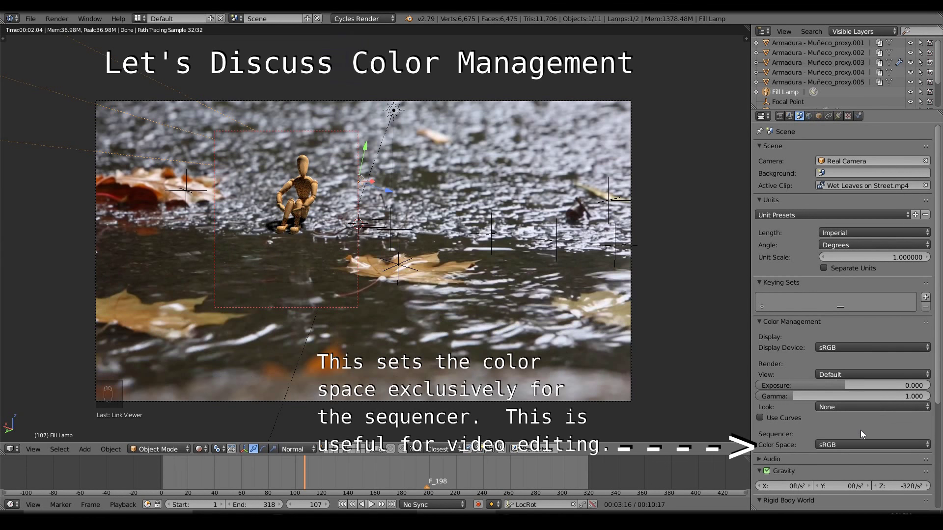